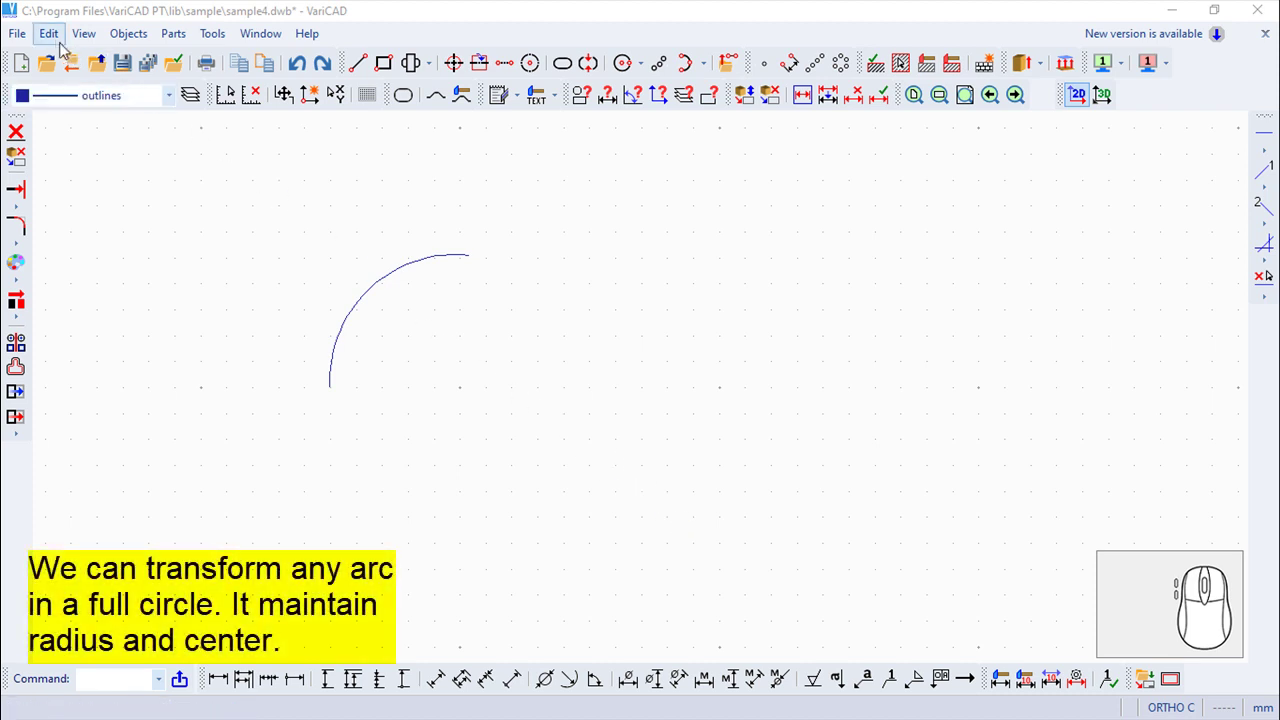
# Start the Circle from Arc command from Edit Object Geometry in the Edit menu
pyautogui.click(55, 43)
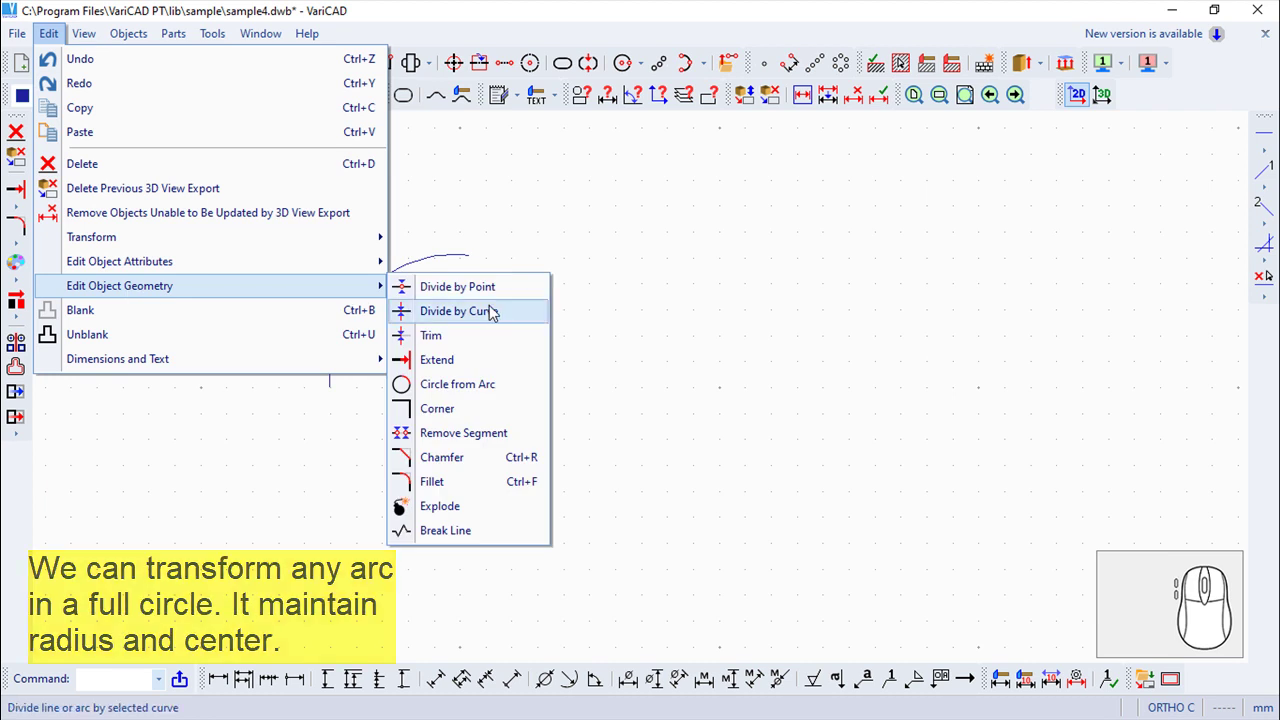
# Select the quarter arc and confirm, producing a full circle with the same radius and centre
pyautogui.click(490, 388)
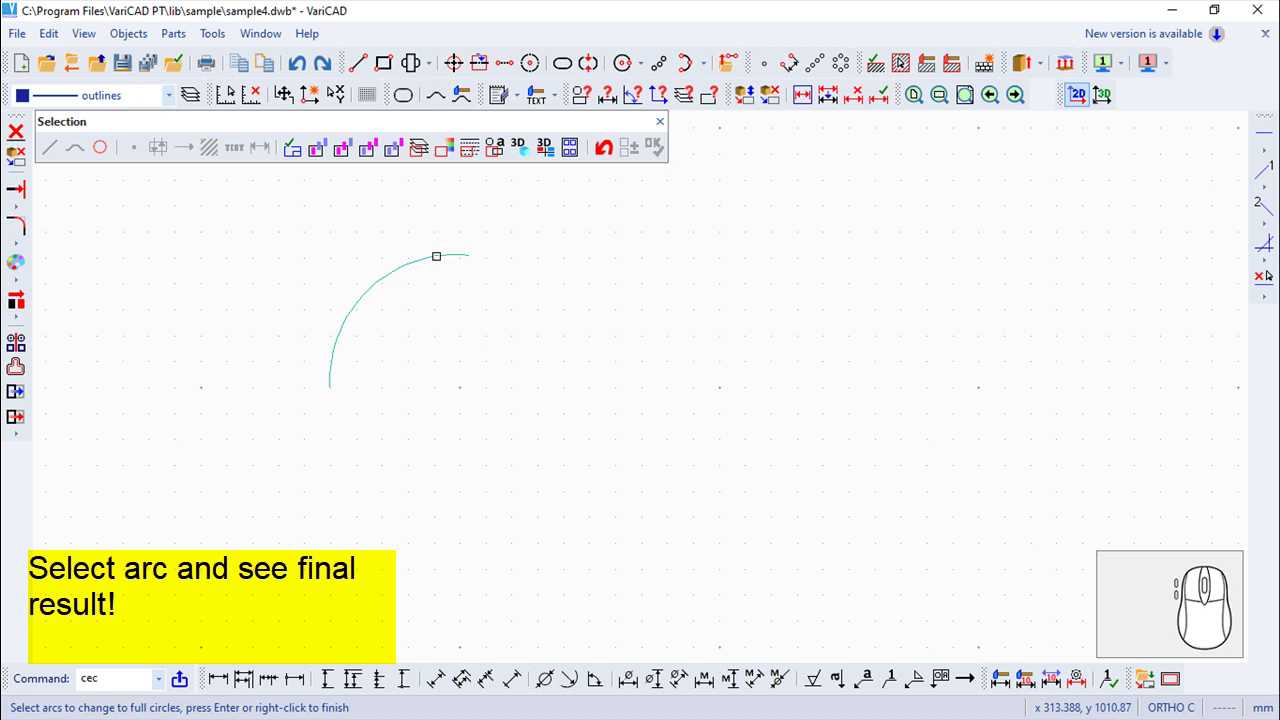
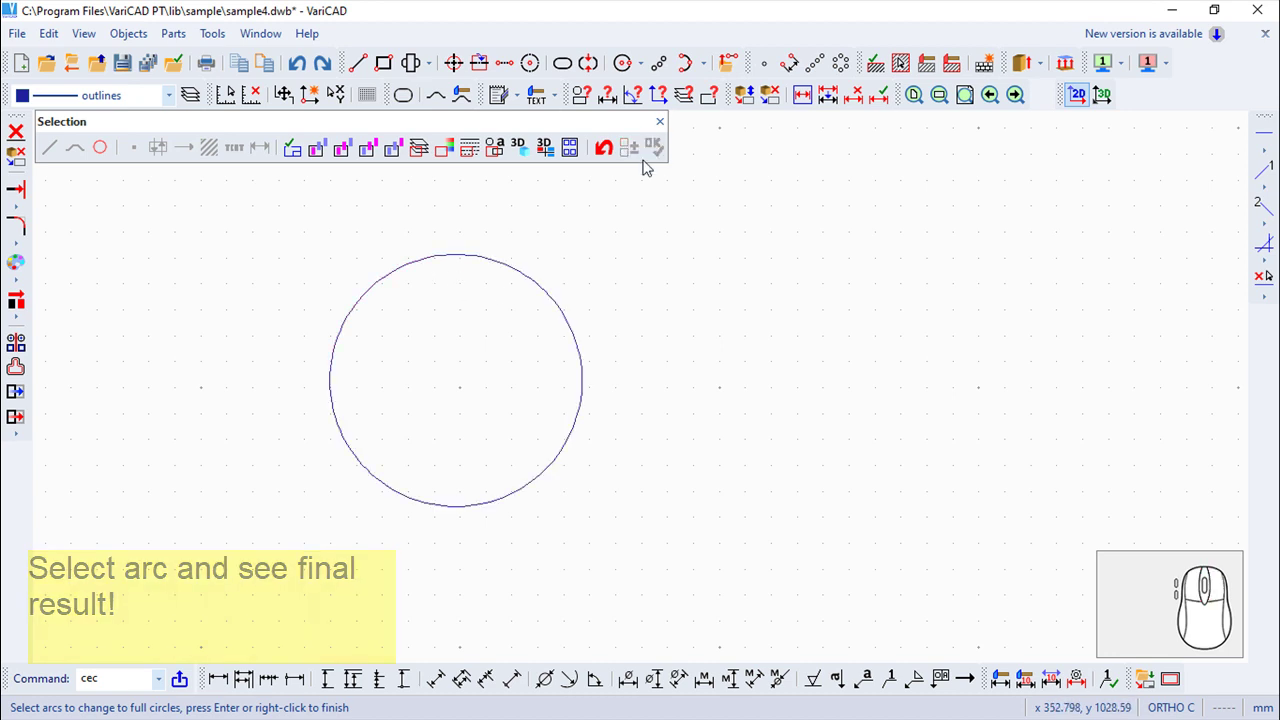
pyautogui.moveTo(658, 129); pyautogui.dragTo(678, 192)
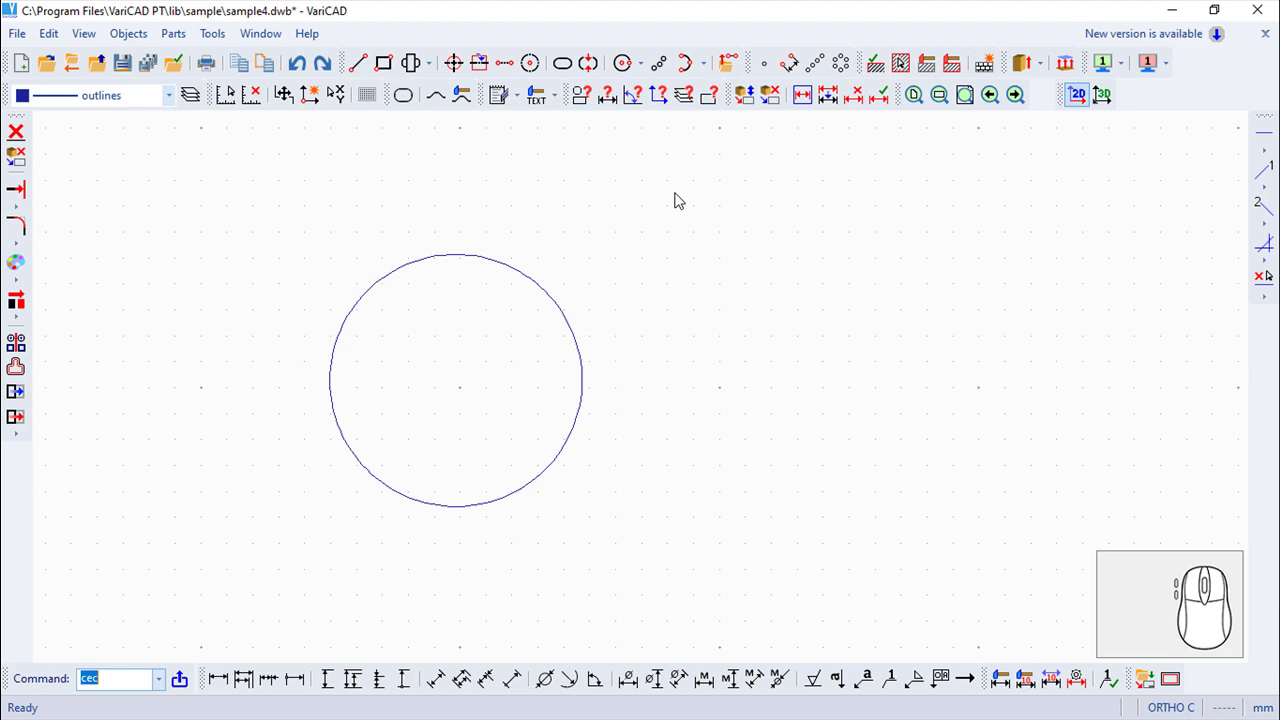